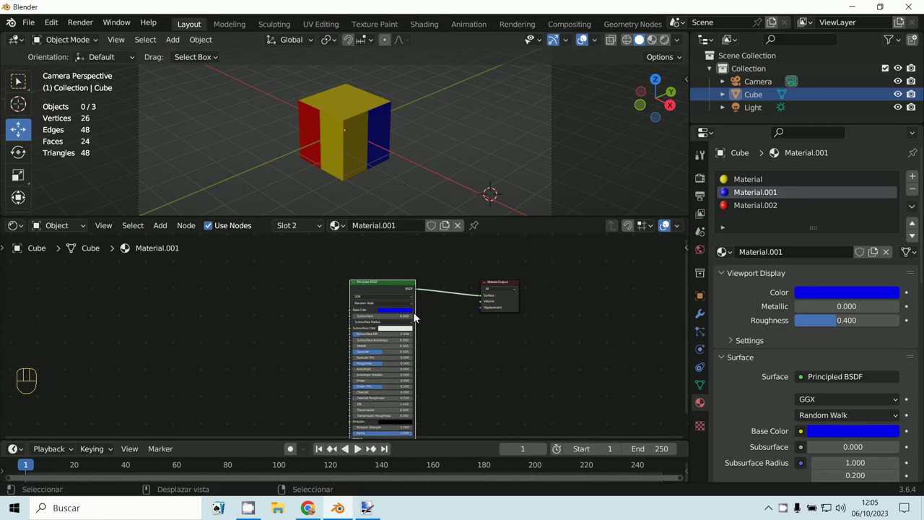
# Select the cube and add a magenta Principled BSDF node to Material.001's shader tree
pyautogui.click(378, 291)
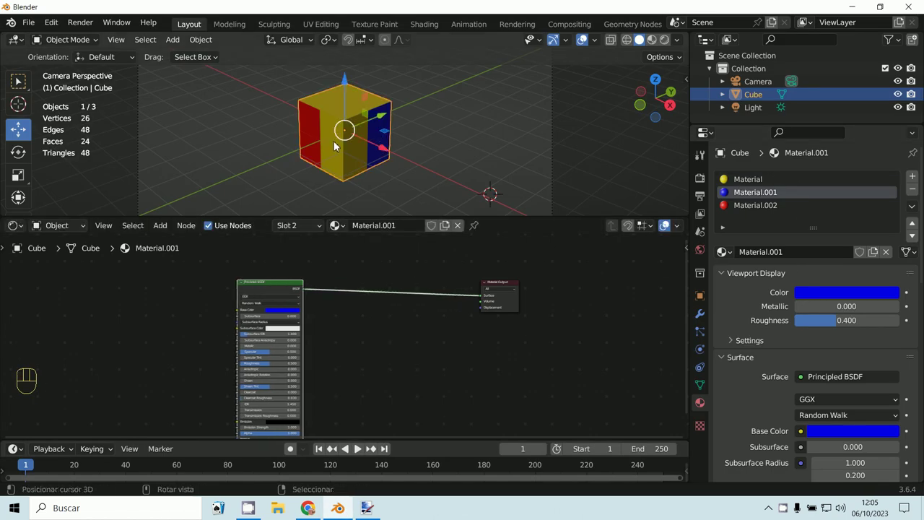
pyautogui.click(273, 292)
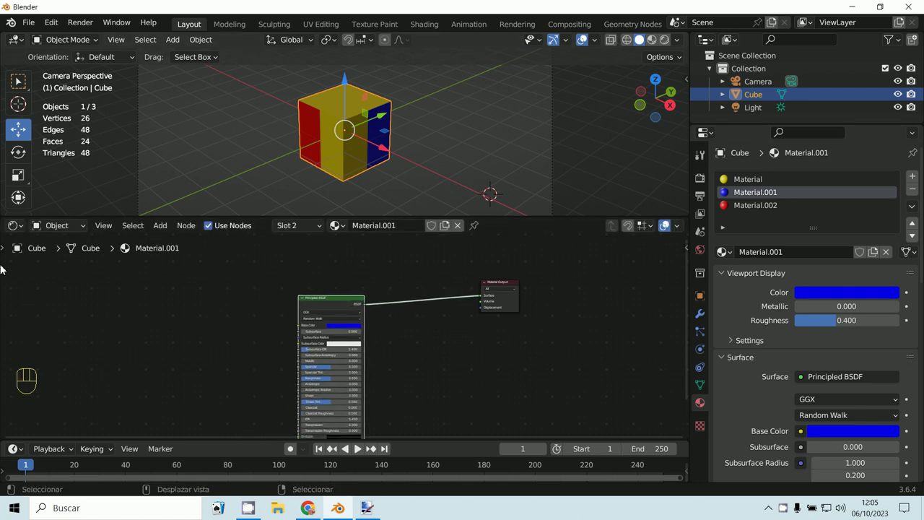
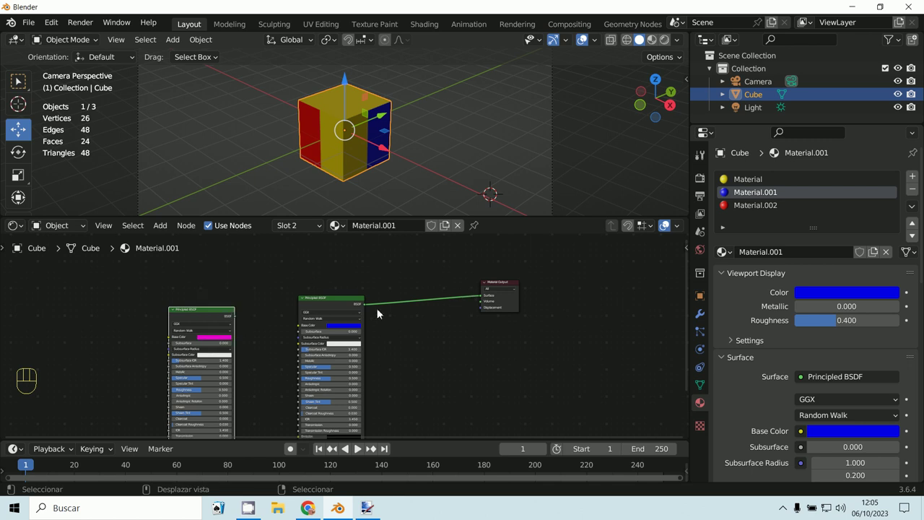
# Delete the blue shader, wire the magenta BSDF into Material Output, and render with F12 to verify
pyautogui.click(330, 304)
pyautogui.press('x')
pyautogui.click(215, 313)
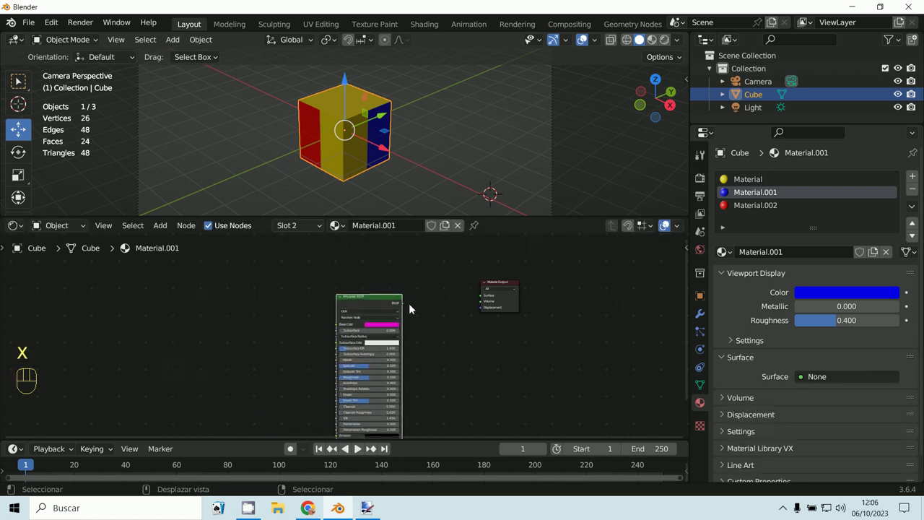
pyautogui.moveTo(407, 307); pyautogui.dragTo(486, 301)
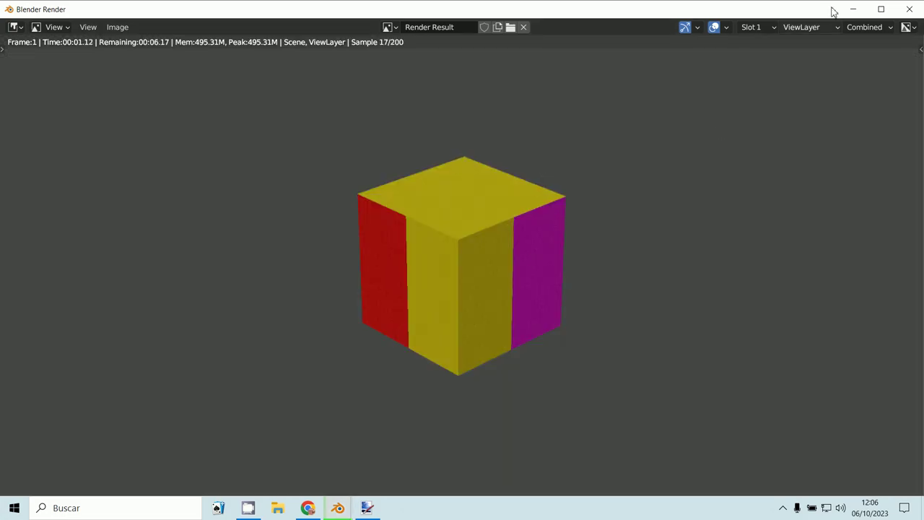
pyautogui.press('F12')
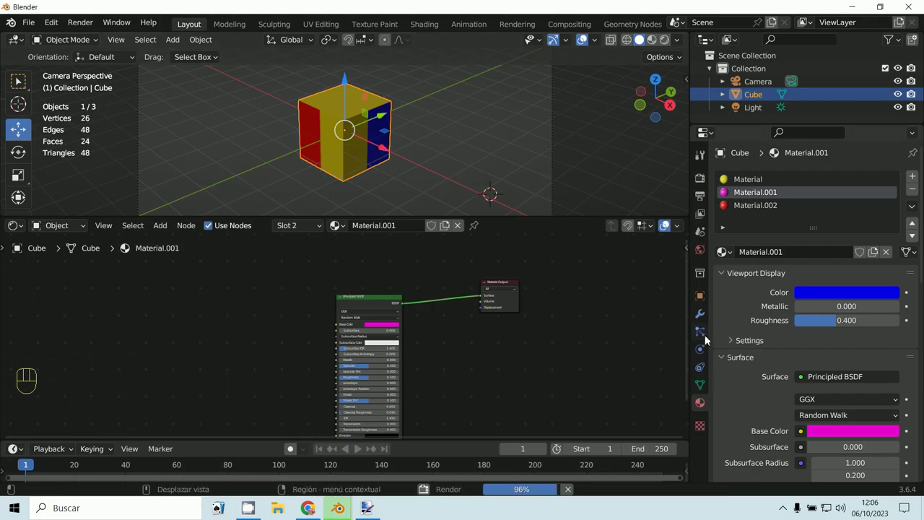
# Copy Material.001's magenta base colour to its Viewport Display colour and tidy the node position
pyautogui.moveTo(724, 300); pyautogui.dragTo(797, 348)
pyautogui.moveTo(727, 291); pyautogui.dragTo(726, 282)
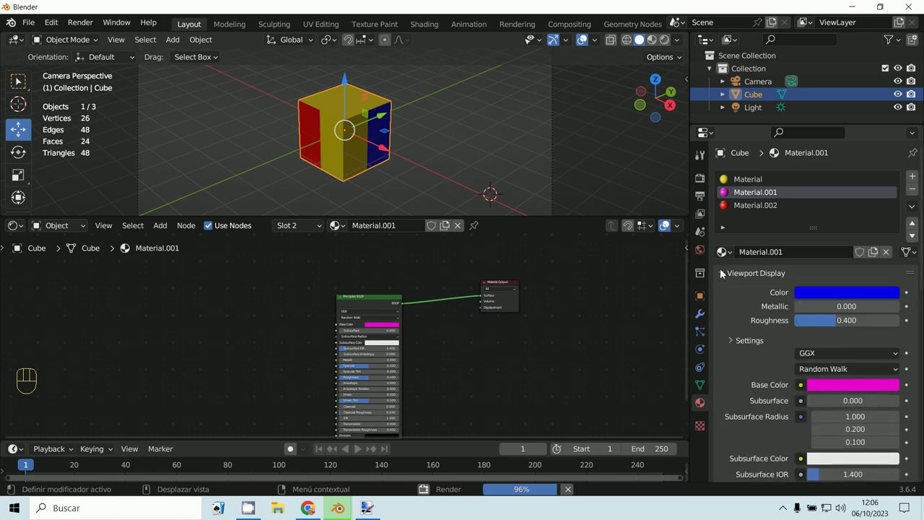
pyautogui.click(848, 297)
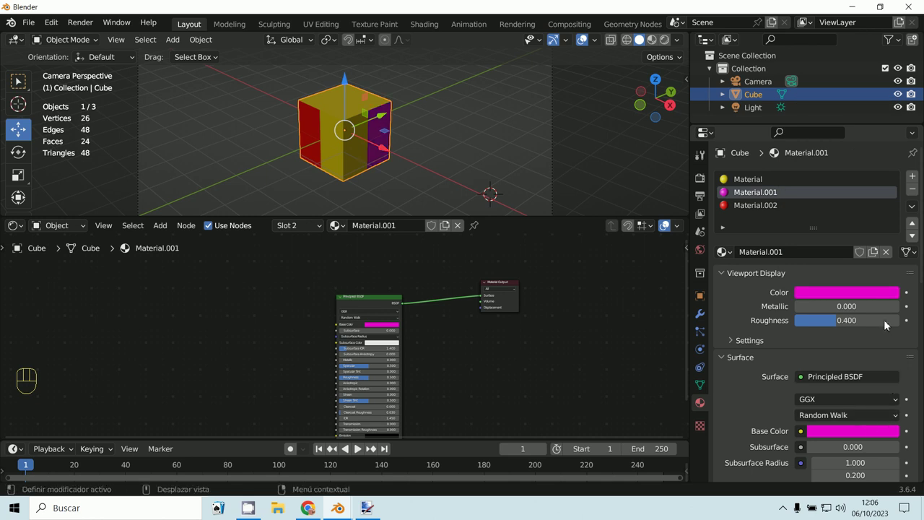
pyautogui.click(722, 365)
pyautogui.click(738, 279)
pyautogui.moveTo(721, 293); pyautogui.dragTo(730, 285)
pyautogui.moveTo(728, 274); pyautogui.dragTo(787, 285)
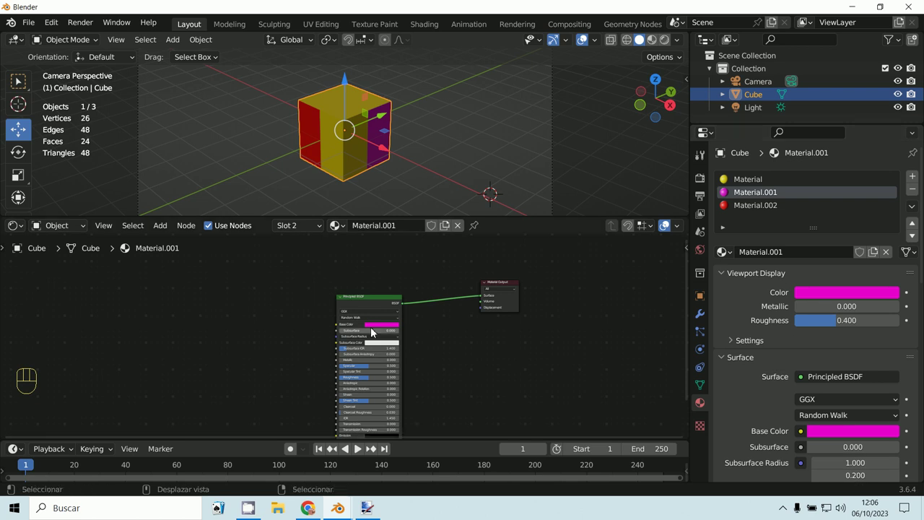
# Remove the Material.001 slot from the cube, leaving Material and Material.002
pyautogui.click(376, 303)
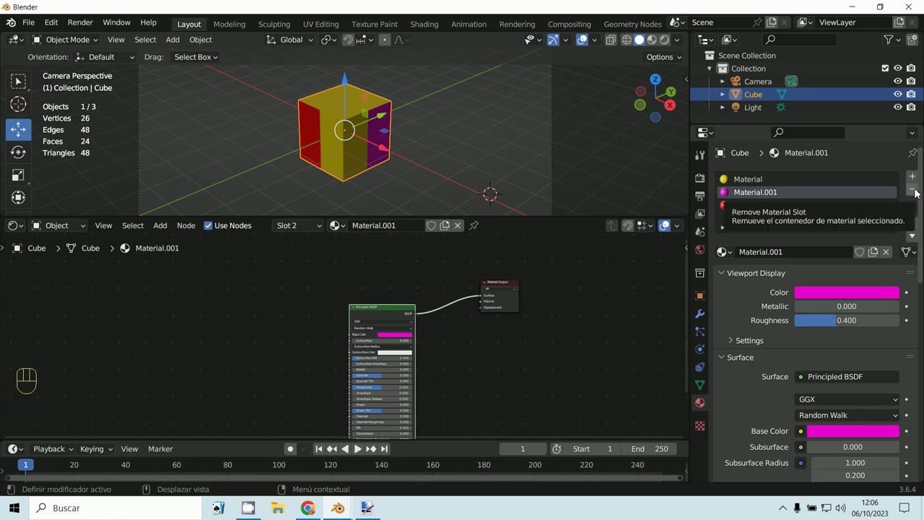
pyautogui.click(916, 193)
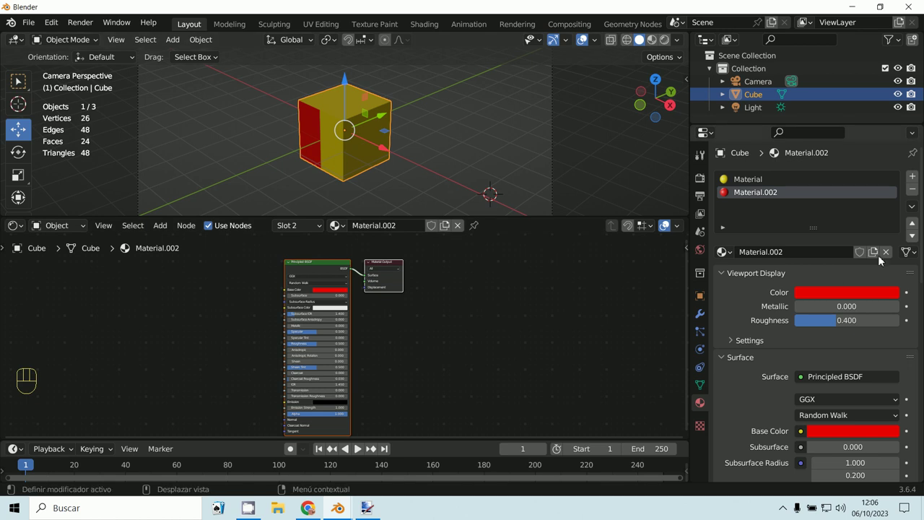
# Create Material.003 in the empty slot with a black base colour and black viewport colour
pyautogui.click(914, 178)
pyautogui.click(796, 260)
pyautogui.click(839, 299)
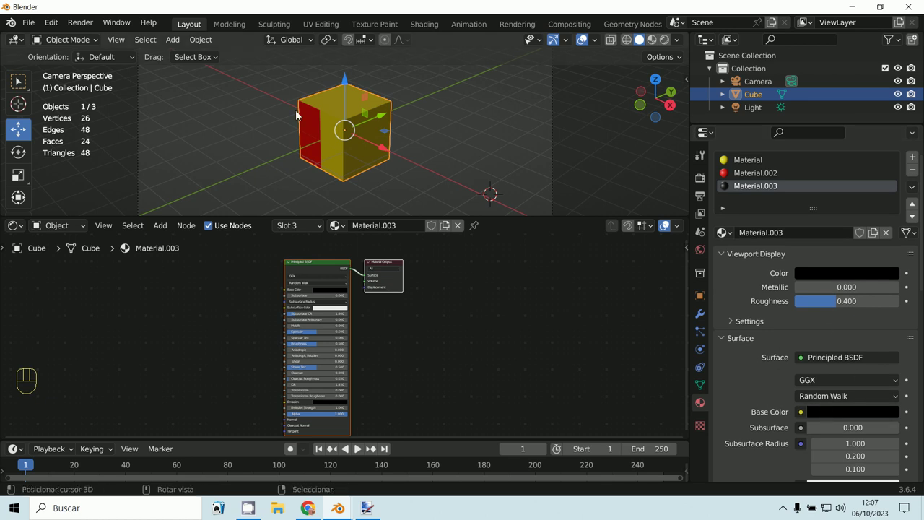
# In Edit Mode, assign Material.003 to the selected faces so the cube's right side turns black
pyautogui.moveTo(85, 43); pyautogui.dragTo(81, 73)
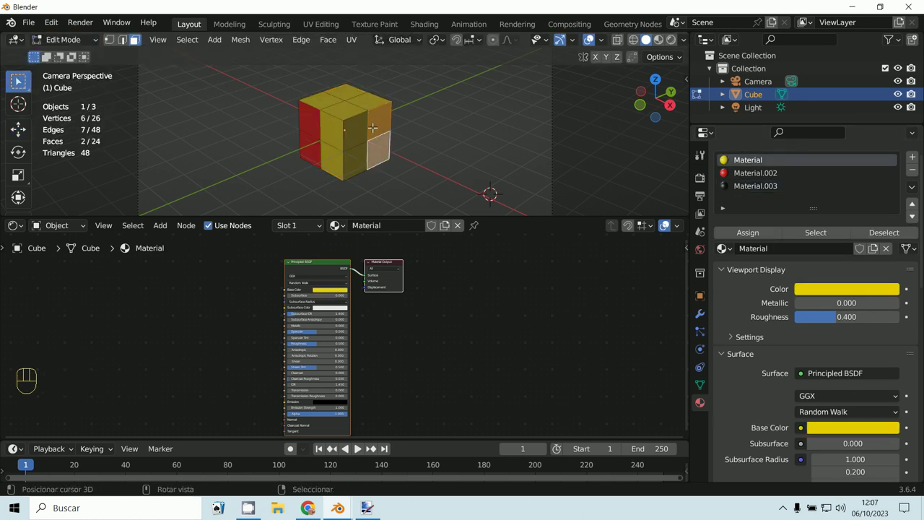
pyautogui.click(751, 234)
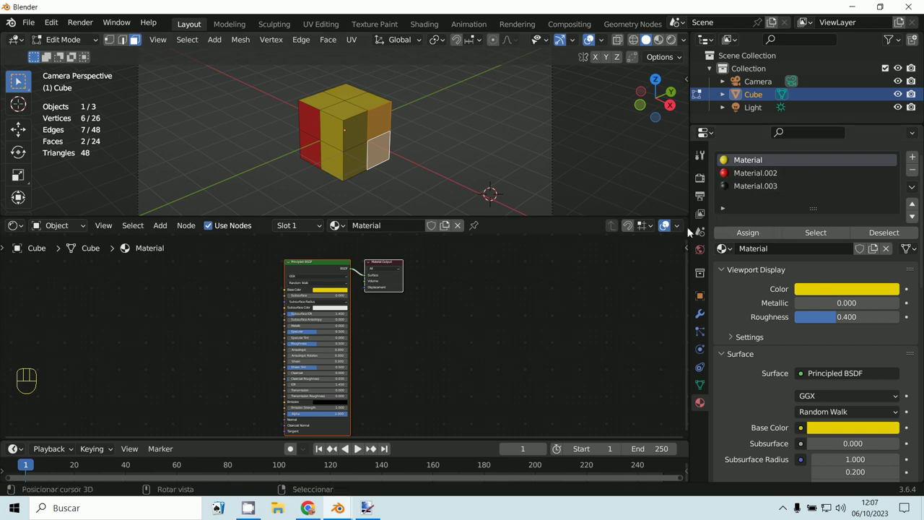
pyautogui.click(754, 236)
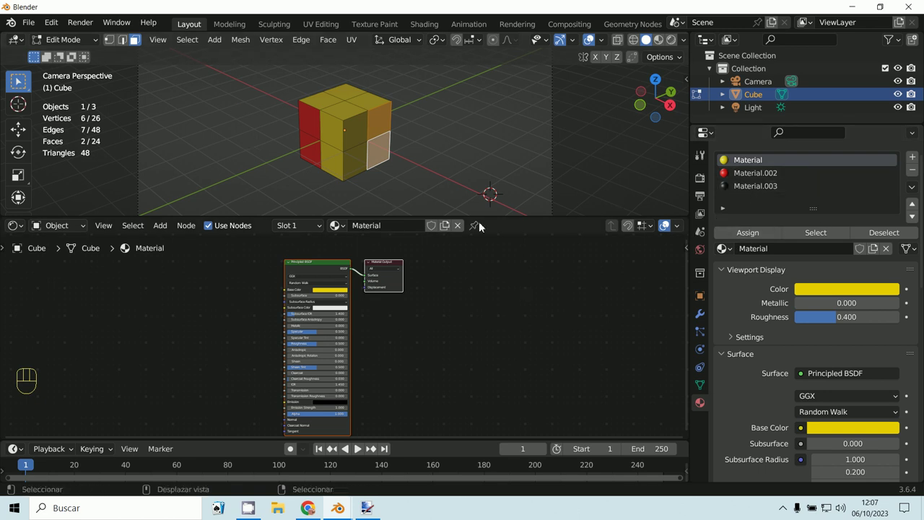
pyautogui.click(67, 45)
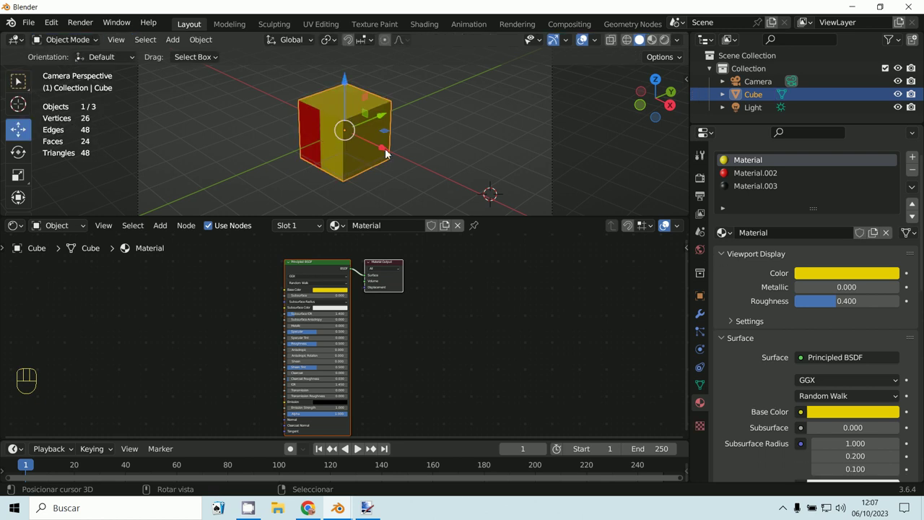
pyautogui.click(66, 57)
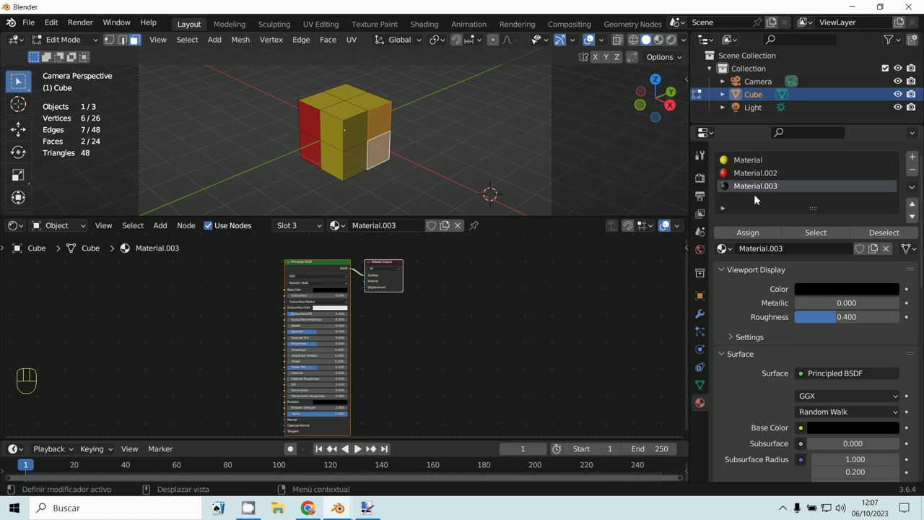
# Switch an area to the UV Editor, enter Edit Mode and select all faces to show the cube's UV layout
pyautogui.click(752, 237)
pyautogui.click(60, 46)
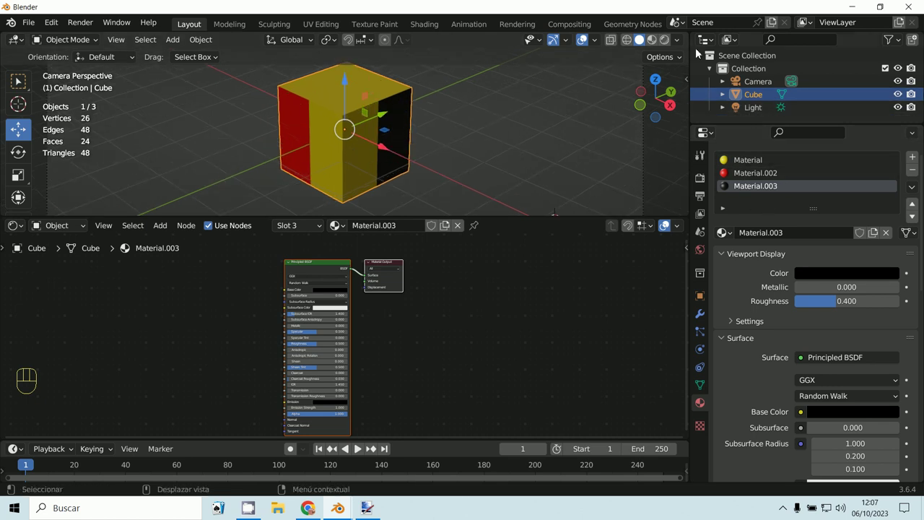
pyautogui.moveTo(700, 50); pyautogui.dragTo(365, 111)
pyautogui.moveTo(68, 46); pyautogui.dragTo(68, 72)
pyautogui.press('a')
pyautogui.press('a')
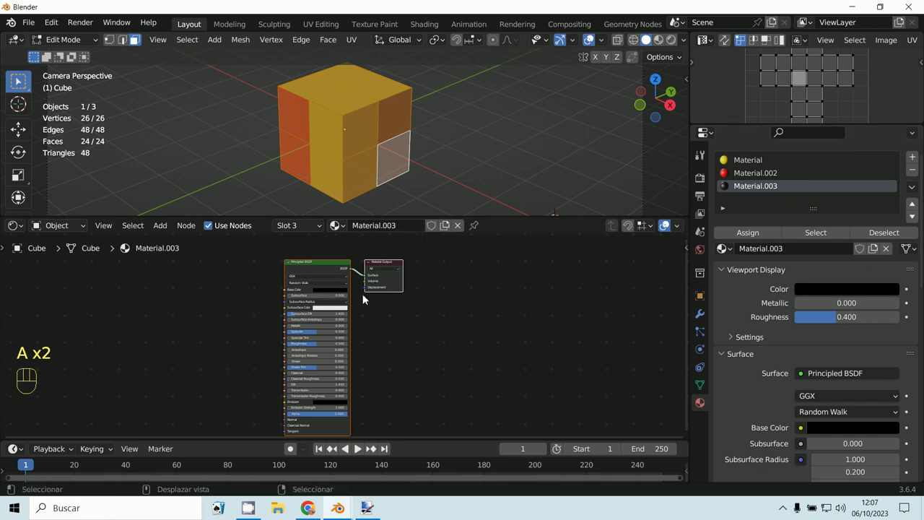